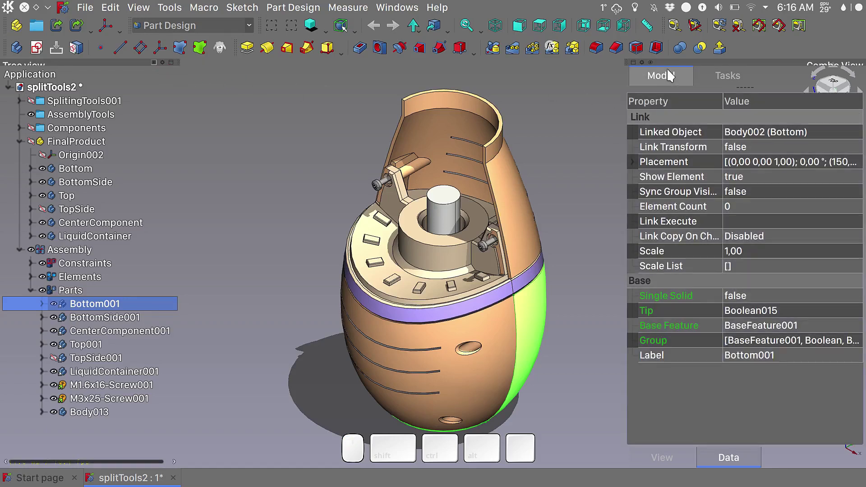
Step: Set the Combo View panel to auto-hide, then reopen and confirm the Pocket parameters
left_click(646, 67)
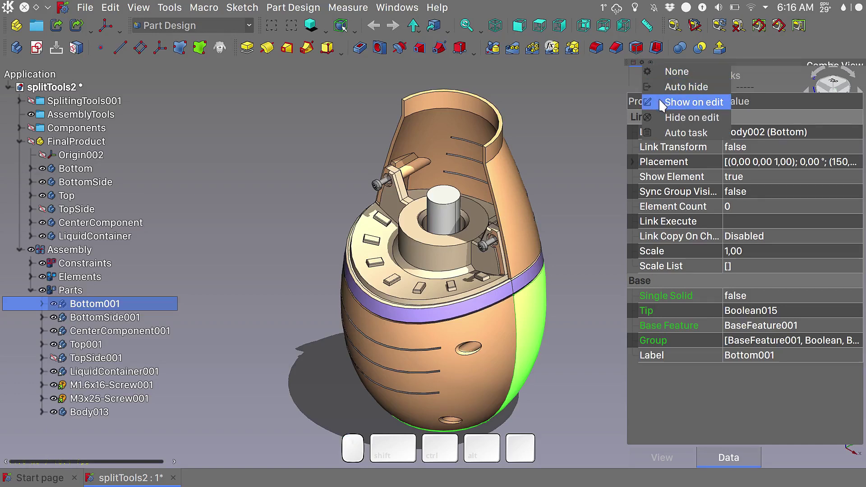
left_click(664, 104)
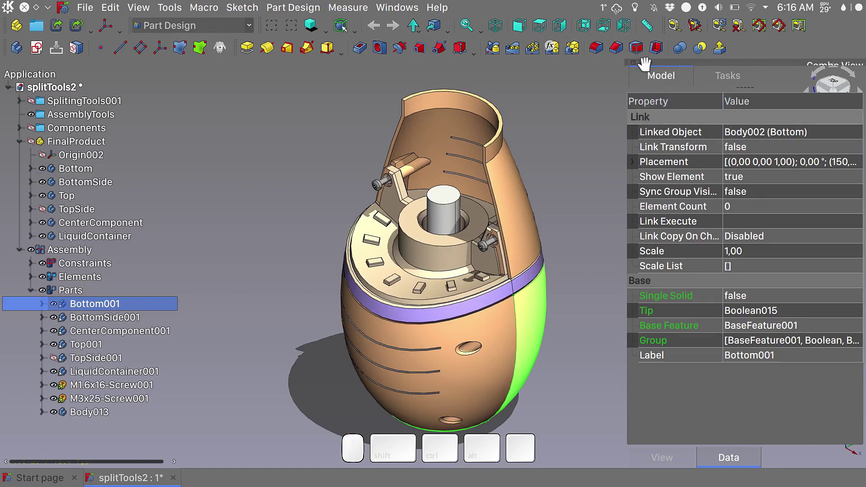
left_click(646, 65)
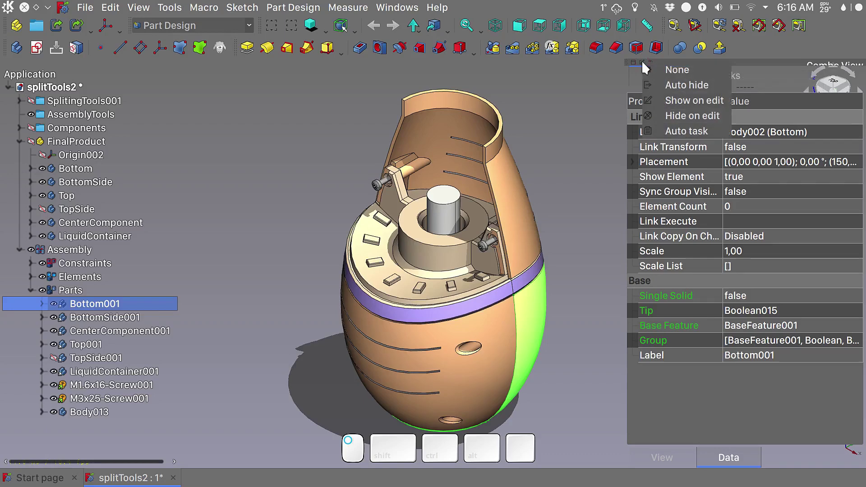
left_click_drag(674, 134, 664, 136)
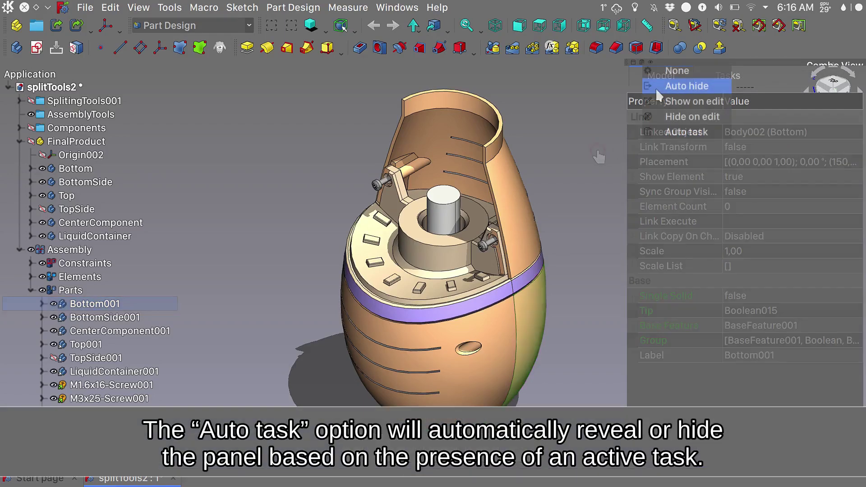
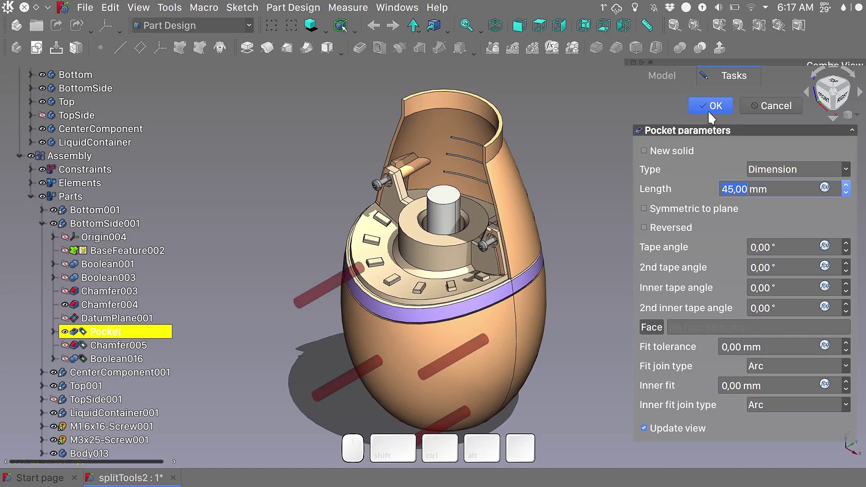
left_click(713, 115)
Step: Show the workbench pie menu with the W shortcut
key("w")
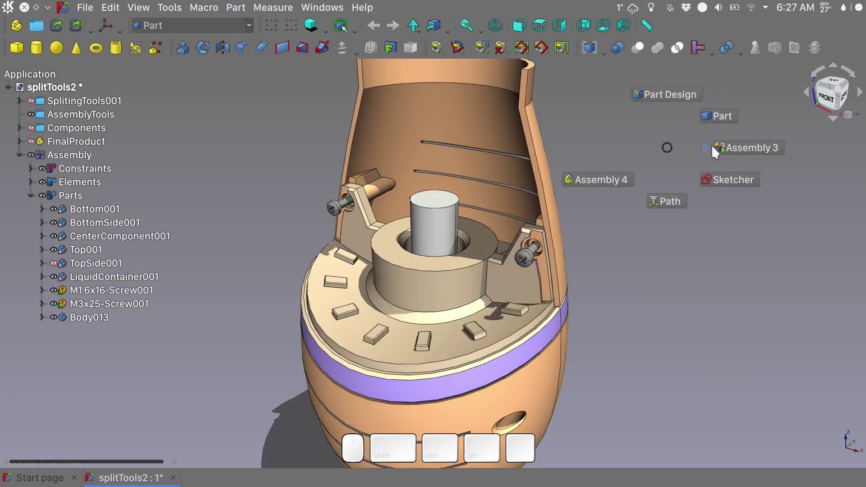
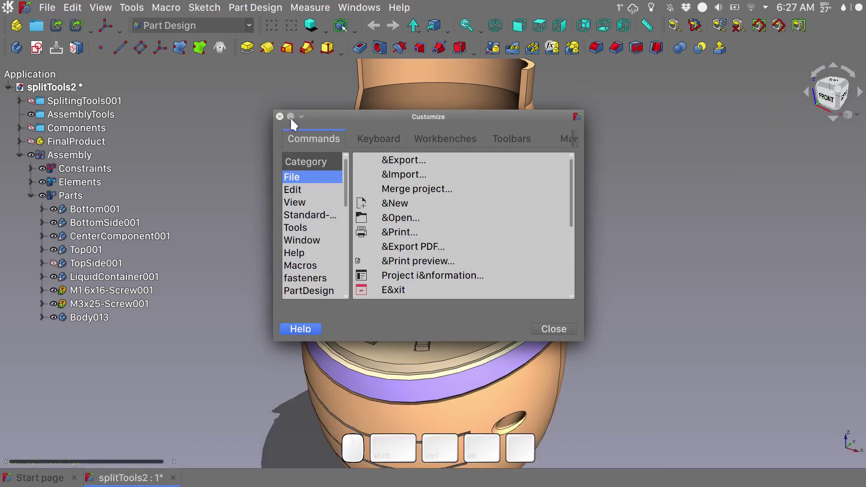
Step: In Customize Toolbars, show the Global set's workbenches pie entry and the Workbench command category
left_click(295, 123)
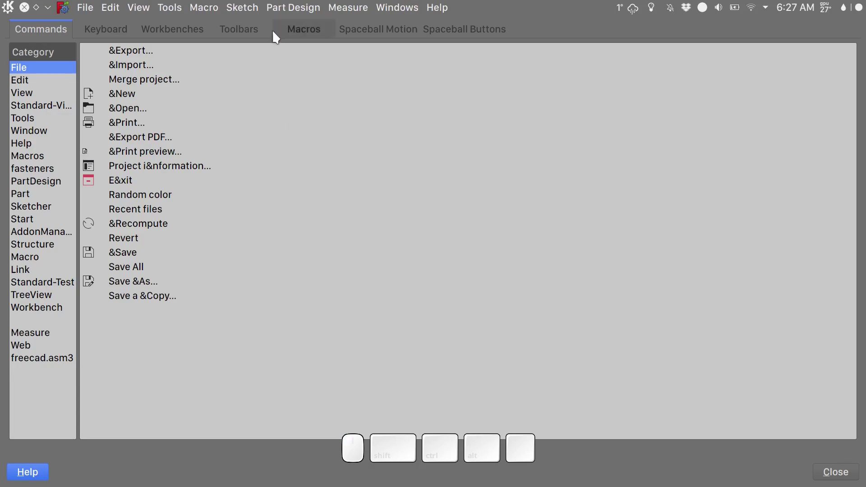
left_click(258, 33)
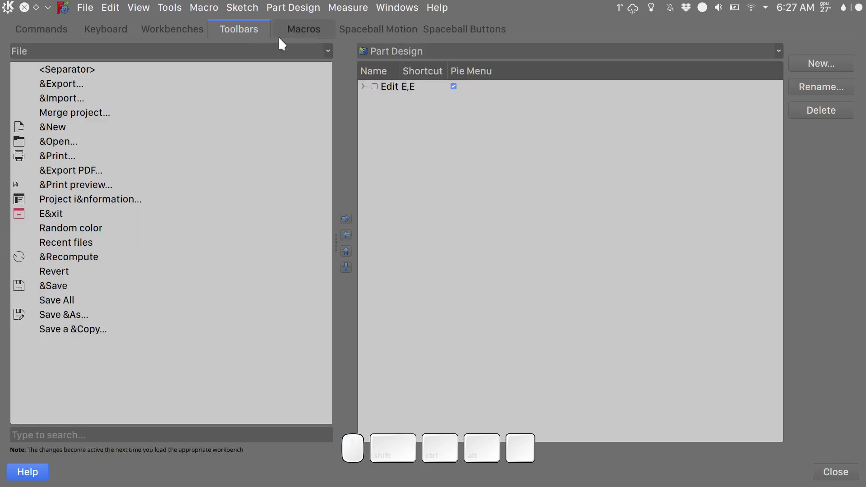
left_click(415, 53)
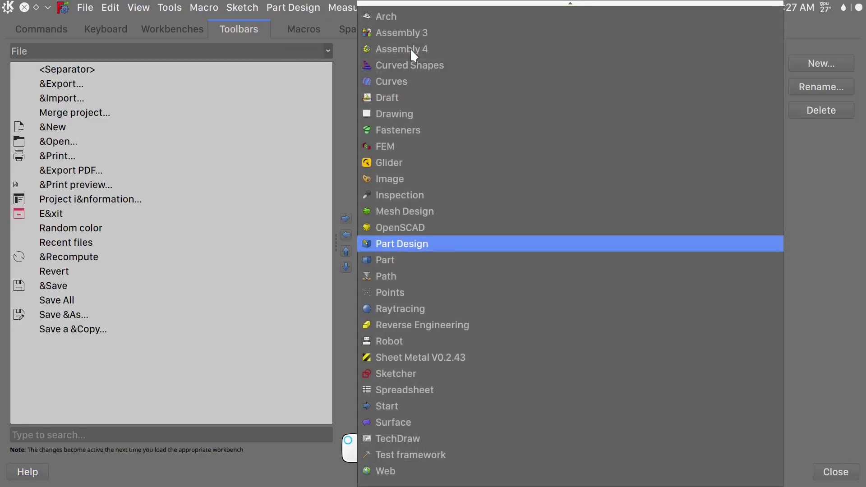
left_click(421, 12)
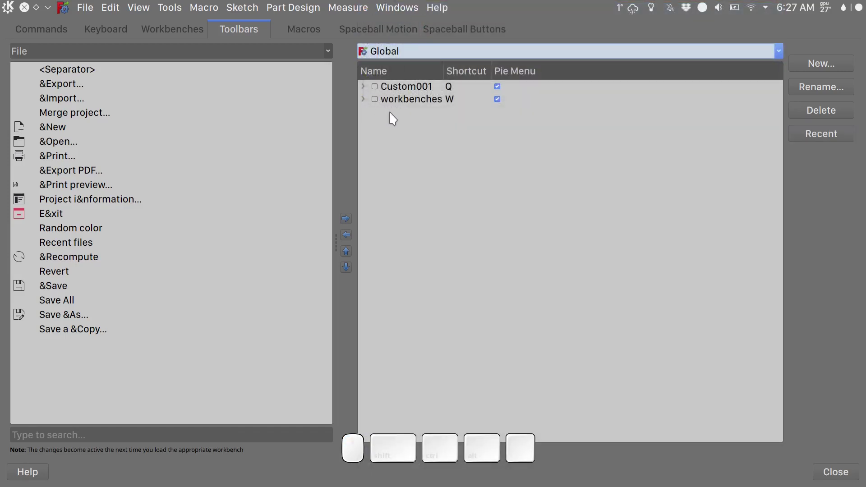
left_click(367, 102)
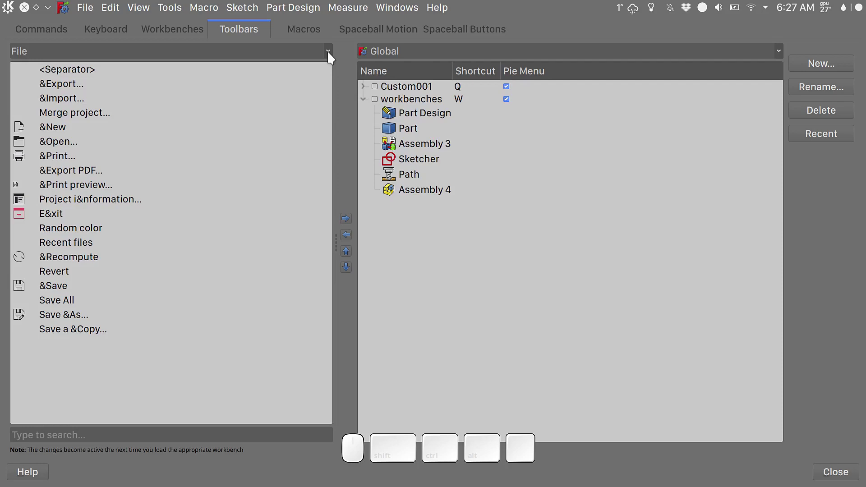
left_click(333, 55)
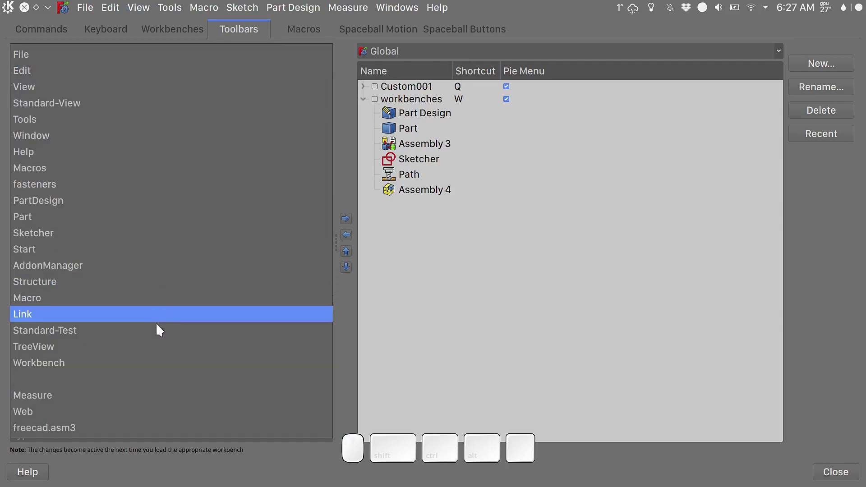
left_click(159, 366)
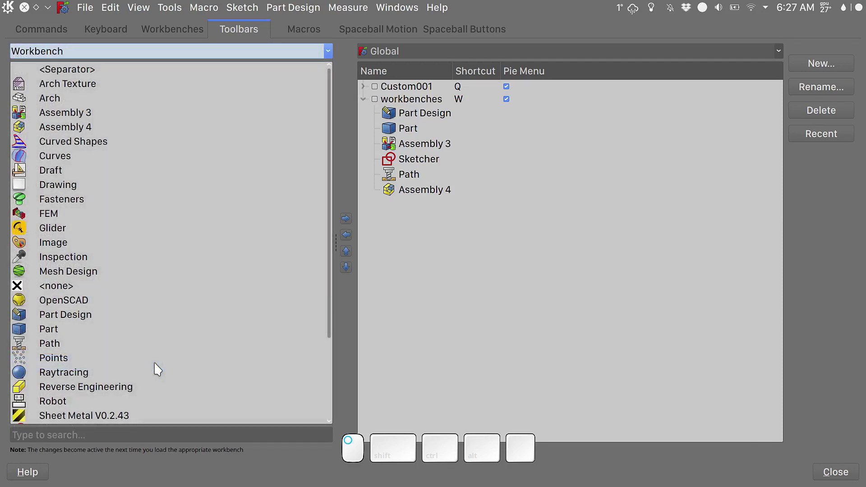
Step: Add Fasteners, Surface, Draft and Sketcher to the workbenches pie menu
left_click(80, 205)
left_click(403, 103)
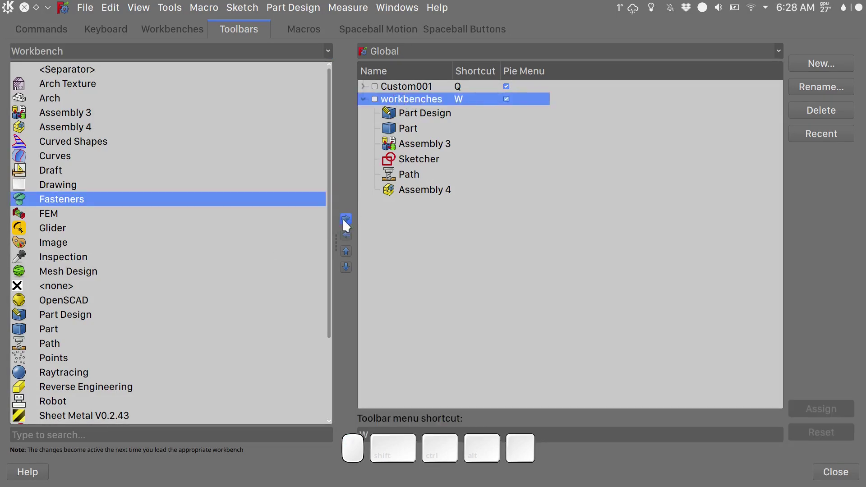
left_click(349, 222)
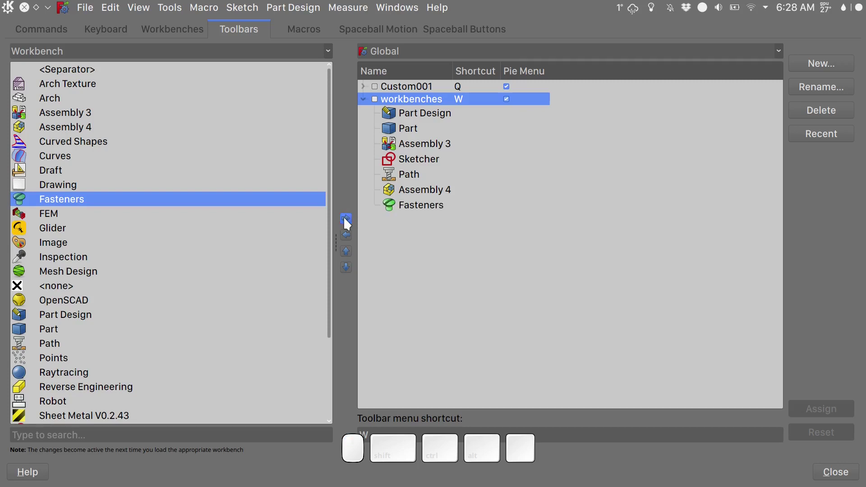
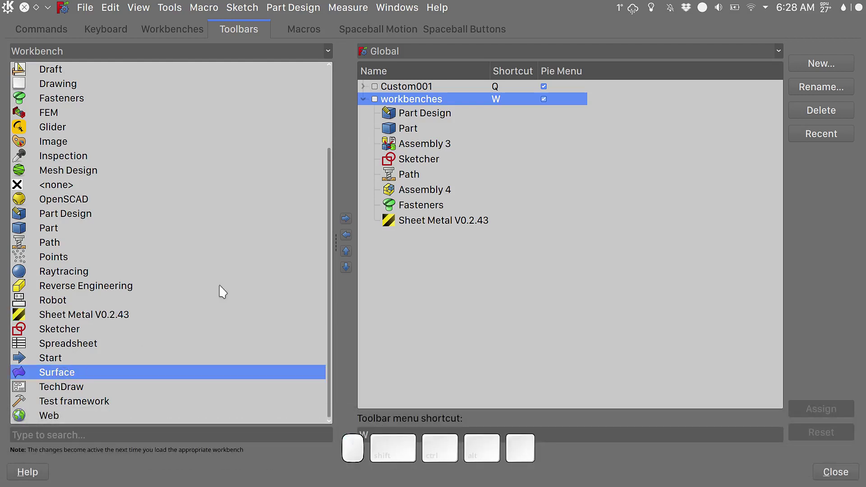
left_click(18, 81)
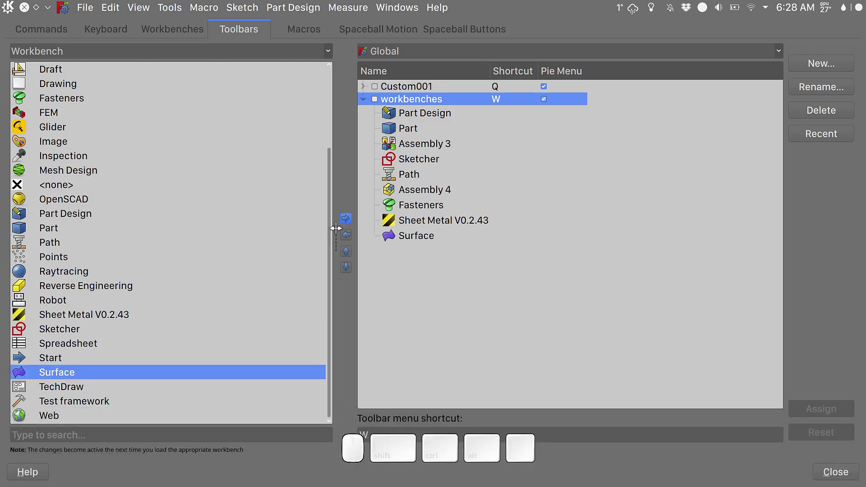
scroll("up", 3)
left_click(54, 171)
left_click(354, 218)
left_click(73, 332)
left_click(347, 223)
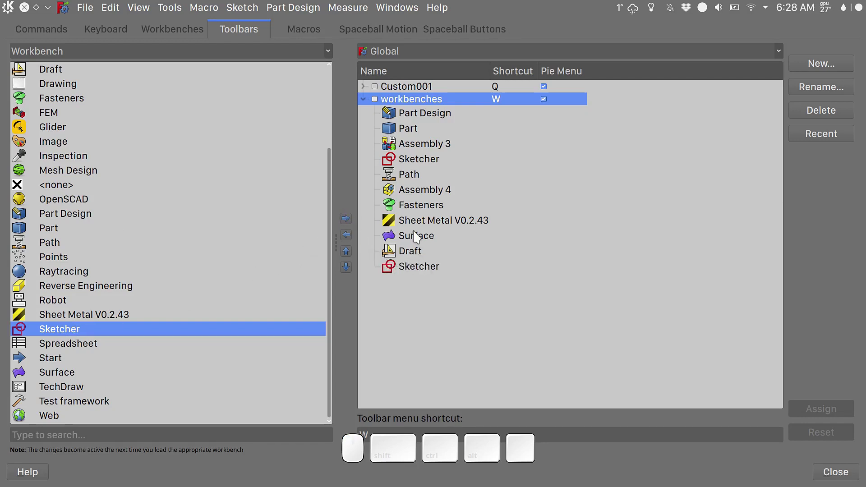
Step: Move Path to the end of the pie list and close the Customize dialog
left_click(419, 178)
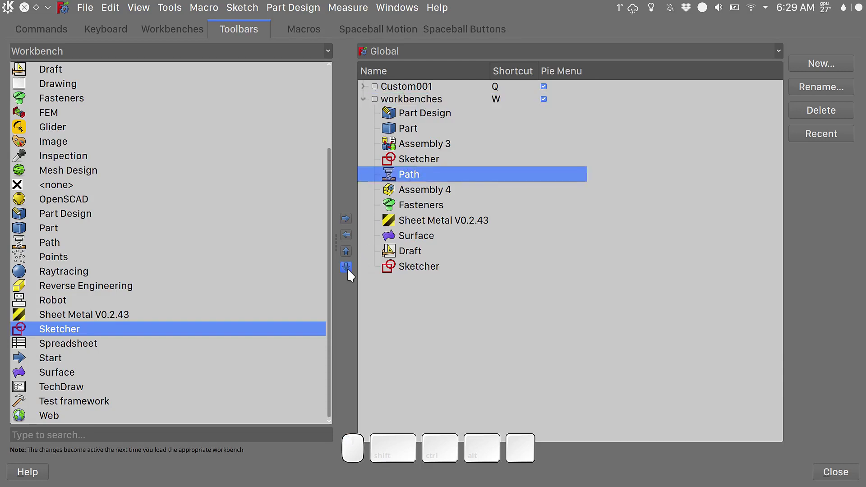
left_click_drag(353, 274, 723, 359)
left_click(823, 473)
Step: Switch to Assembly 3 via the pie menu, then back to Part Design and browse the tree
key("w")
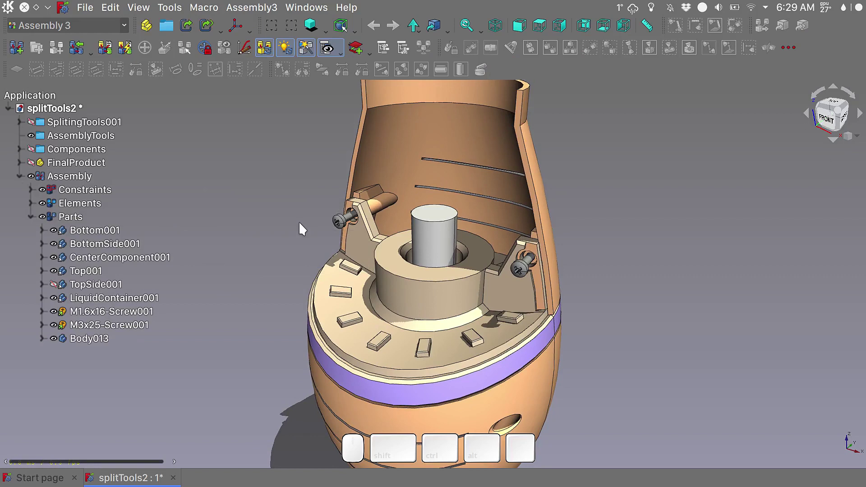
key("w")
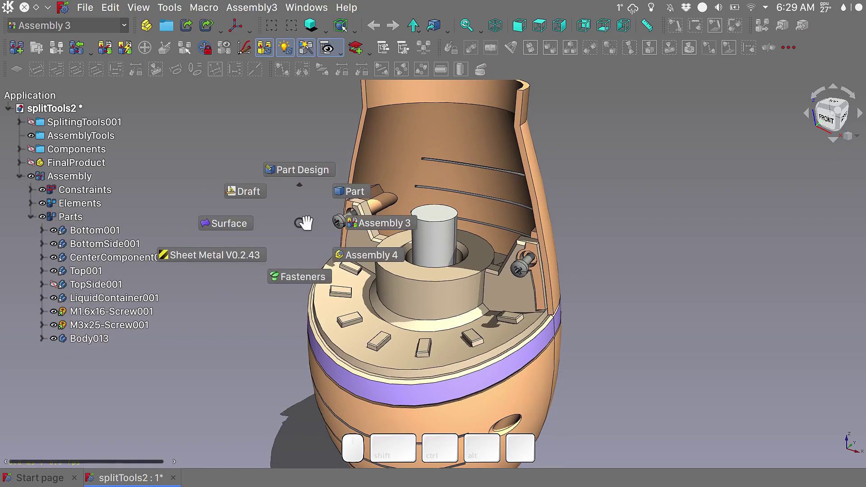
scroll("down", 3)
scroll("up", 3)
scroll("down", 3)
scroll("down", 3)
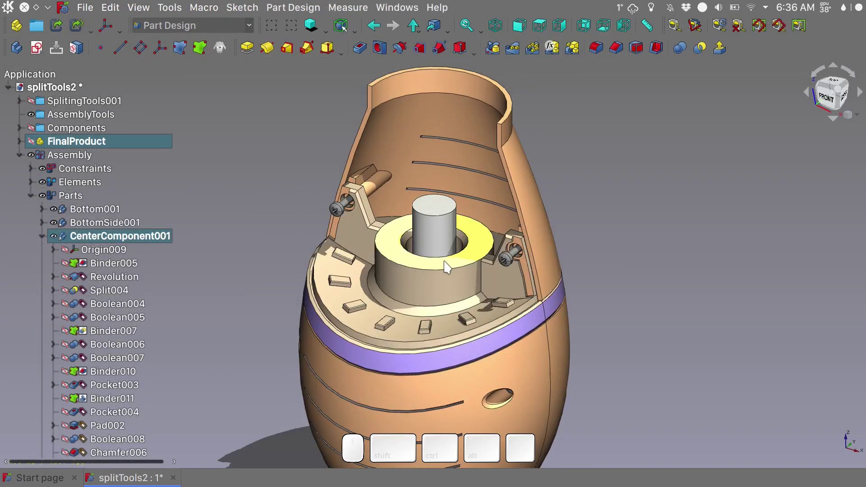
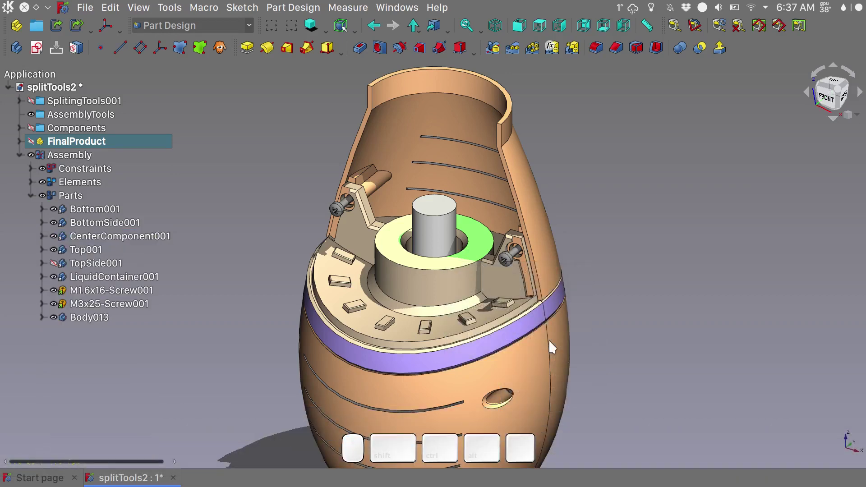
middle_click(617, 291)
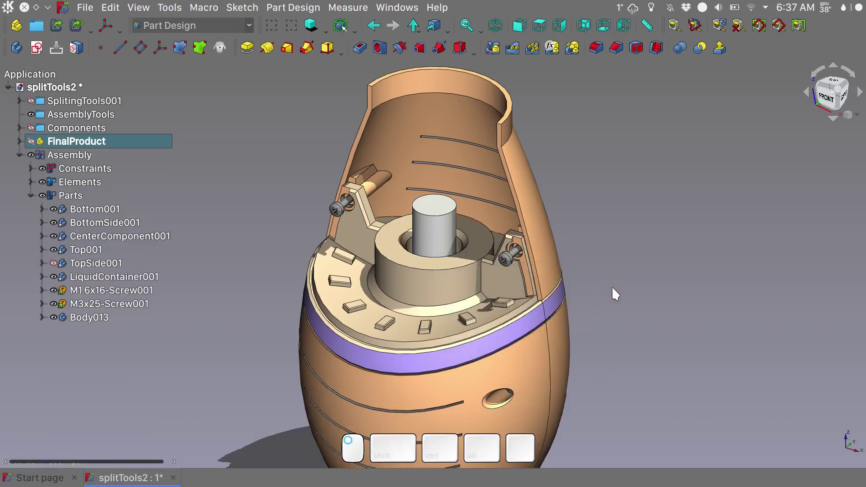
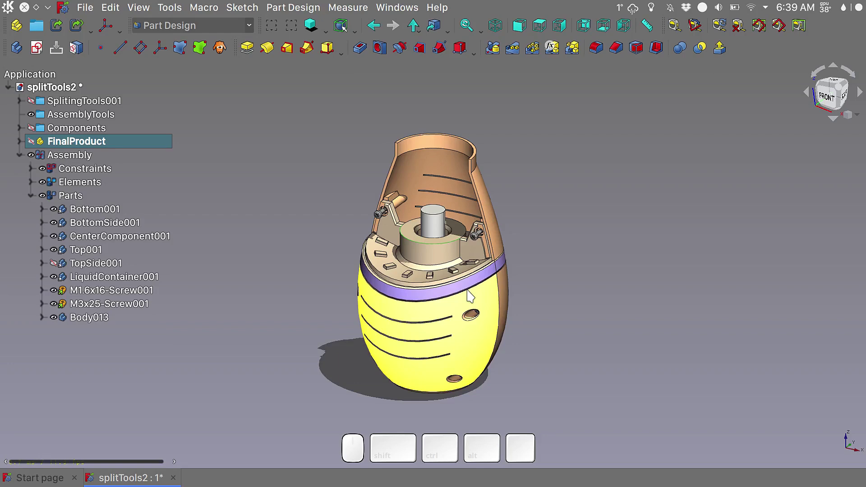
Step: Leave the sketch demo and show the 'what's new' document with base plate, clamps and screws
key("s")
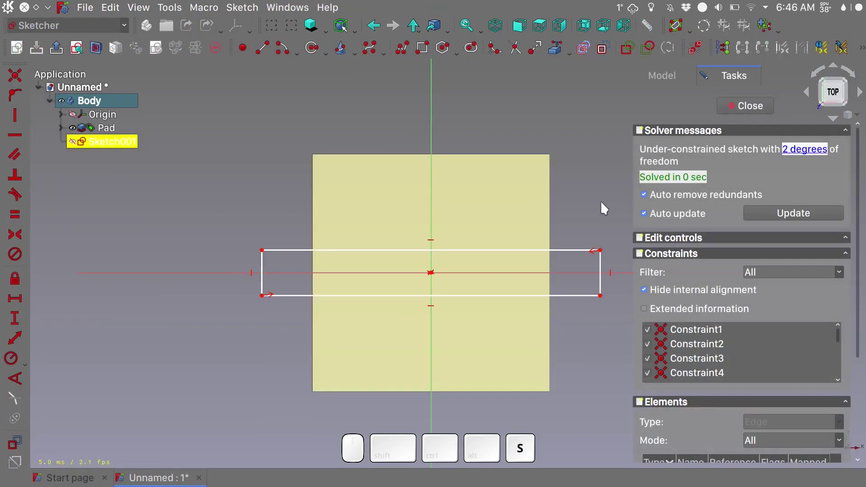
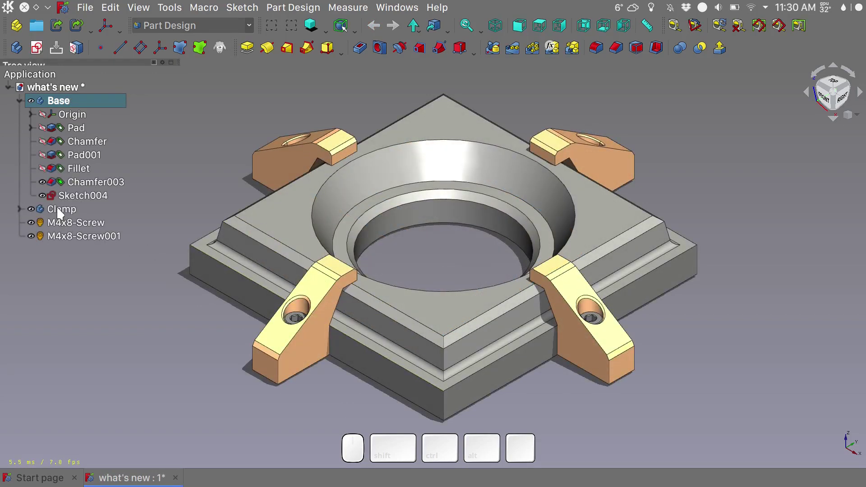
Step: Hide the Clamp body with Space, leaving base plate and screws, and clear the selection
left_click(62, 212)
key("space")
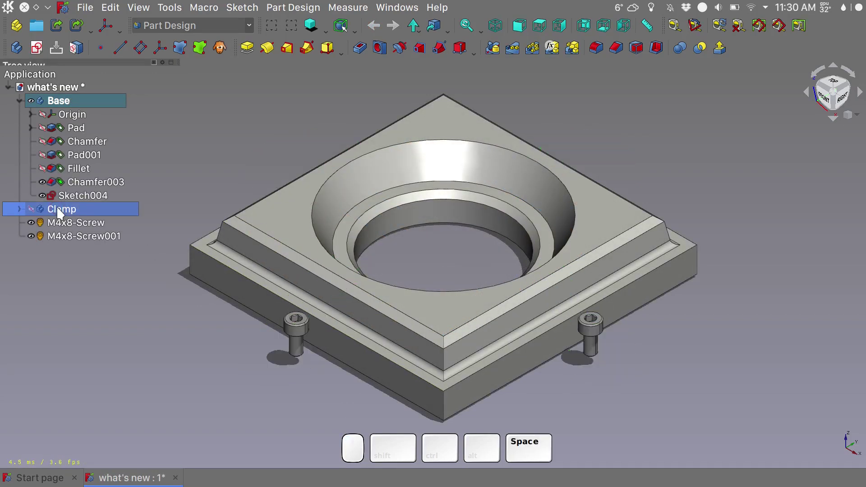
left_click(263, 142)
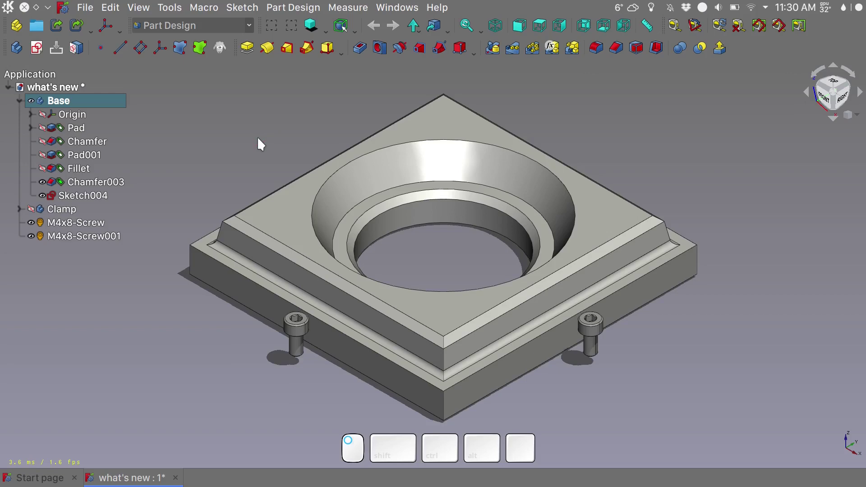